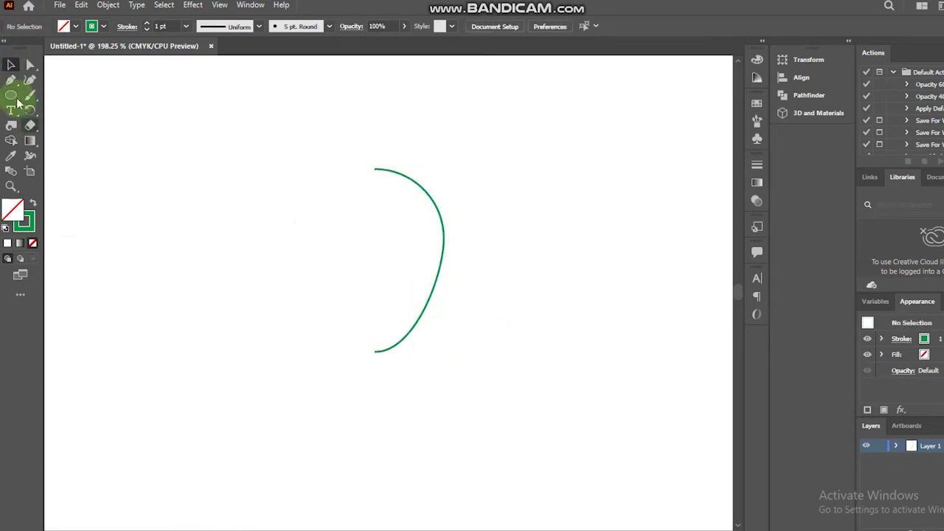
Switch to the Rectangle tool from the shape flyout to draw the pot's half-profile
right_click(17, 97)
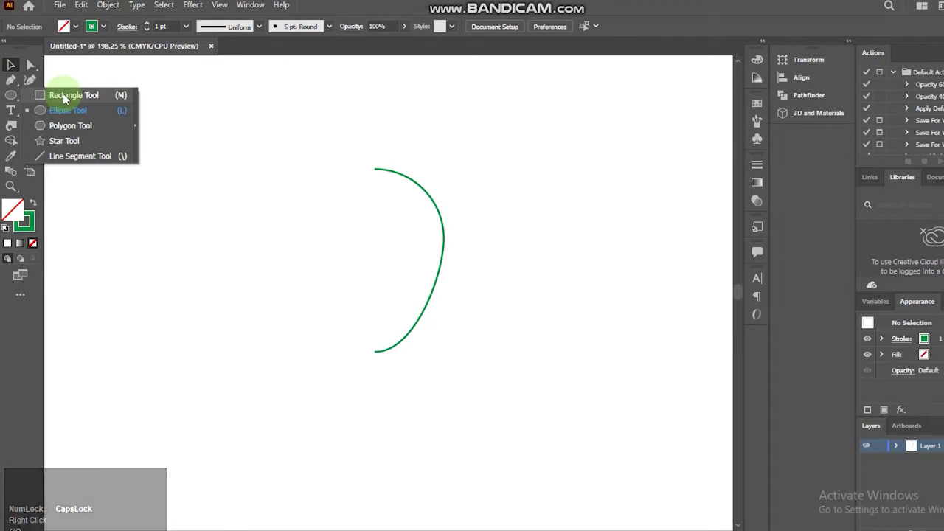
left_click(65, 96)
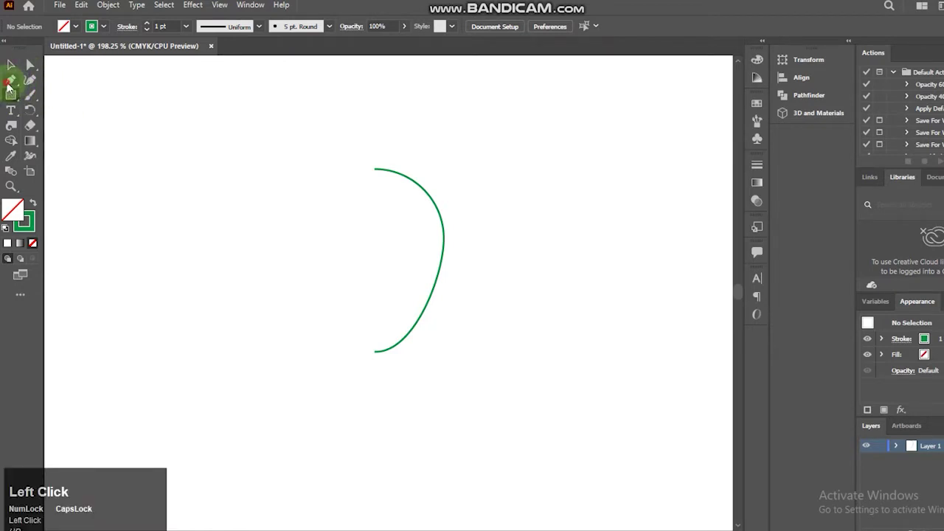
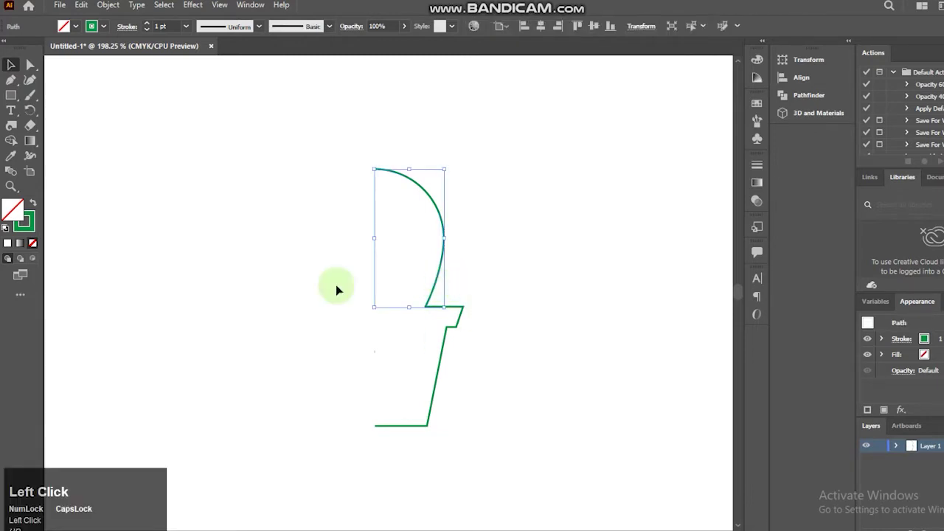
Revolve both the cactus and pot profiles into 3D via the 3D and Materials panel
left_click_drag(447, 348, 809, 118)
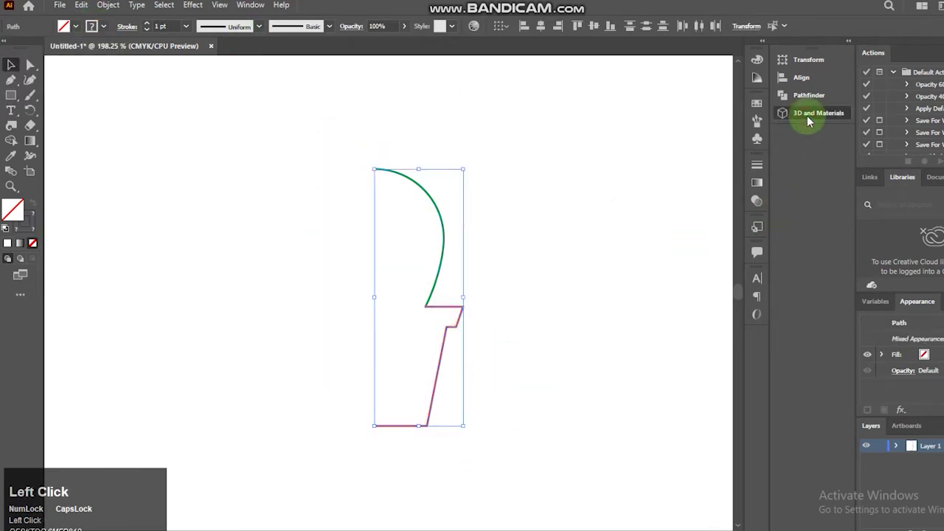
left_click(639, 77)
left_click(702, 129)
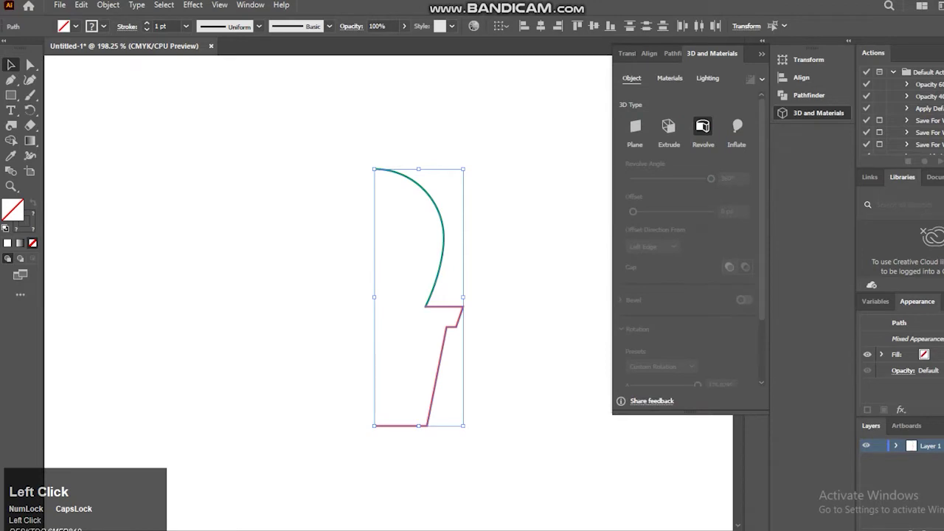
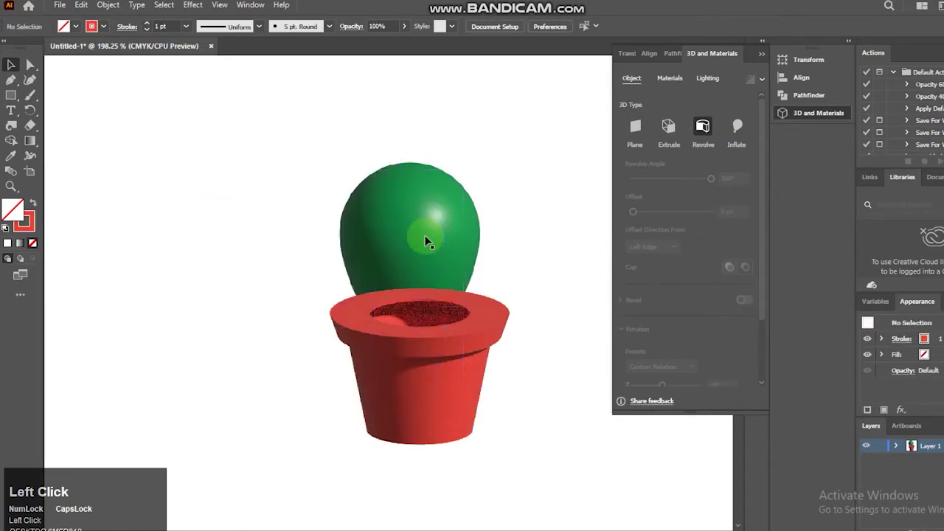
Reorder and nudge the cactus body down so it sits deeper in the pot
key("ctrl+shift+[")
key("ctrl+shift+]")
key("Down")
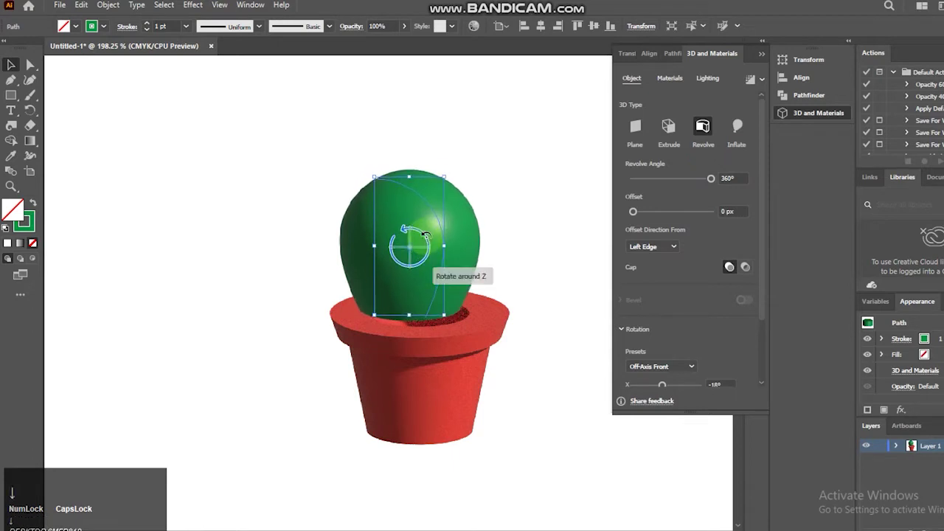
key("Right")
key("Down")
key("Left")
key("Down")
key("Right")
key("Left")
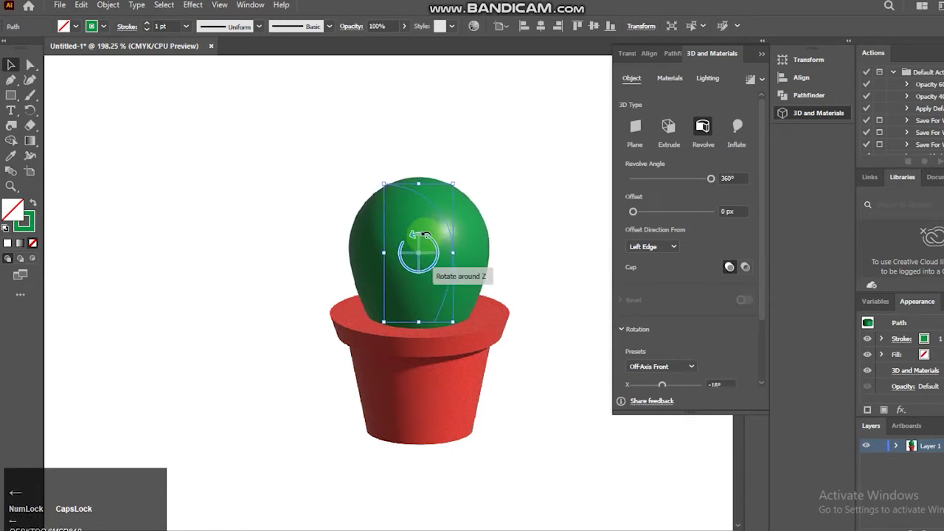
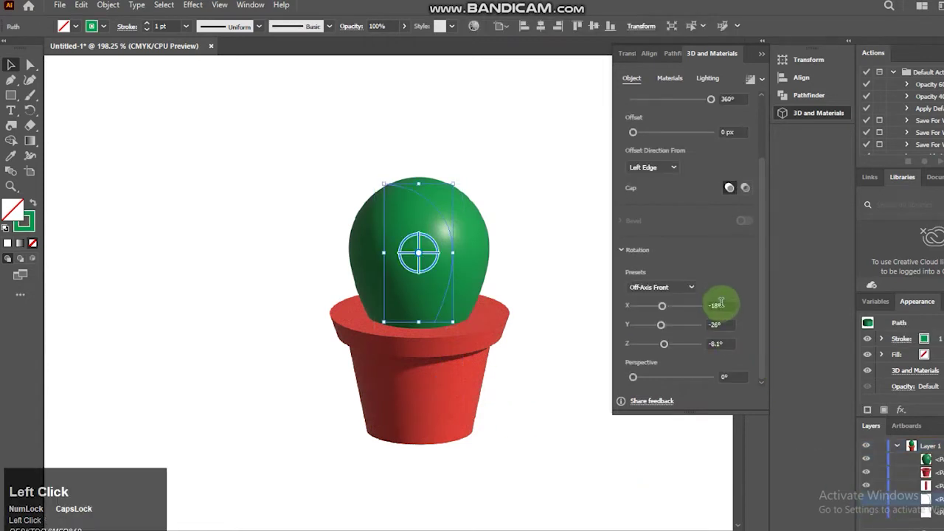
Enter new X, Y and Z rotation angles so the cactus stands upright
key("ctrl+v")
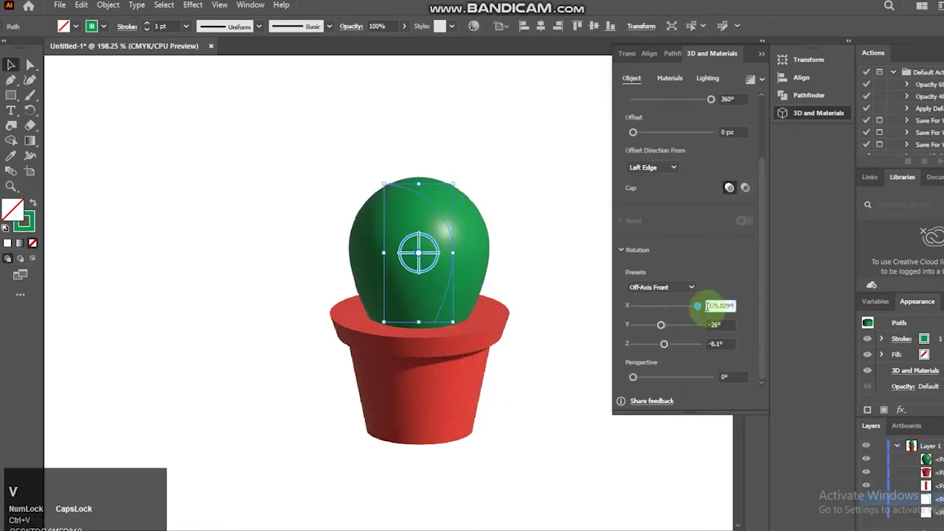
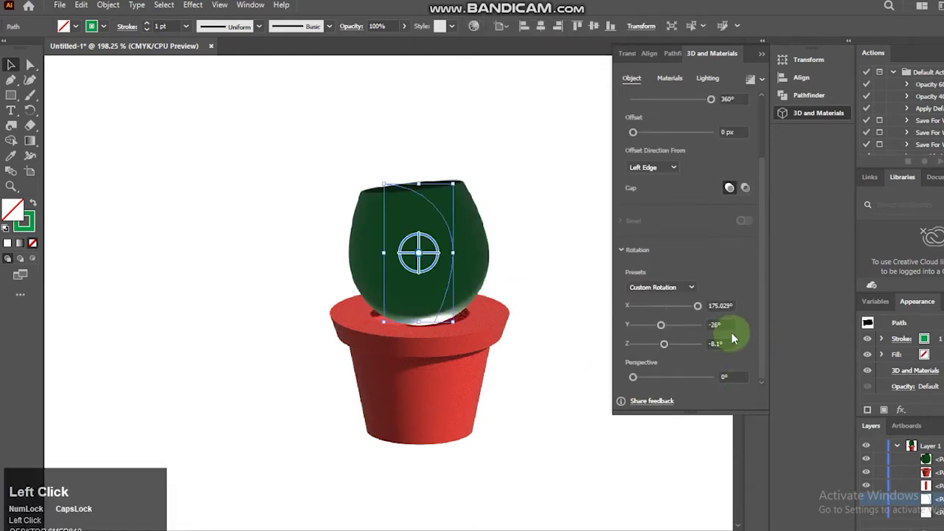
key("ctrl+v")
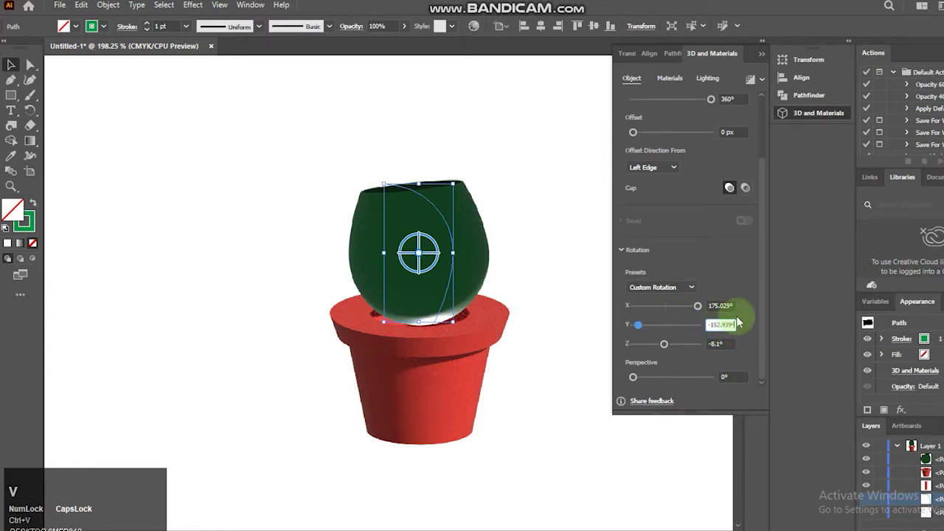
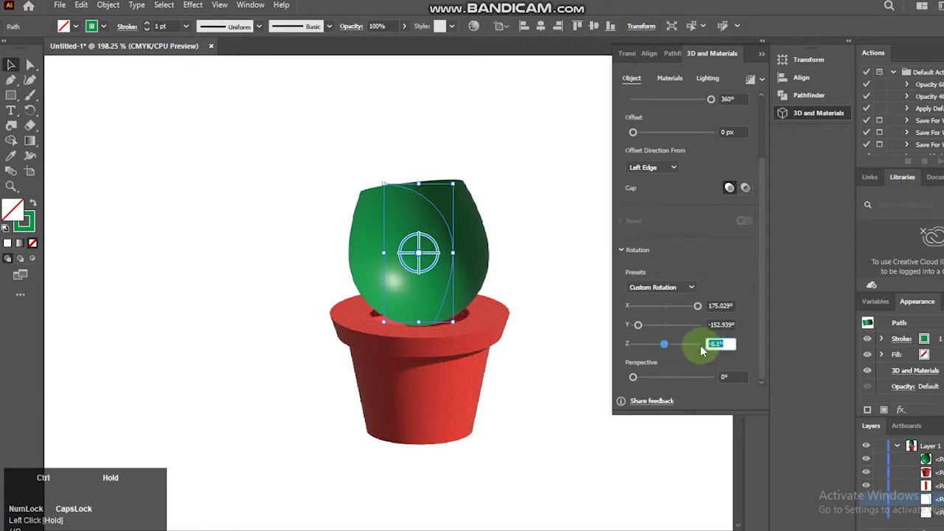
key("ctrl+v")
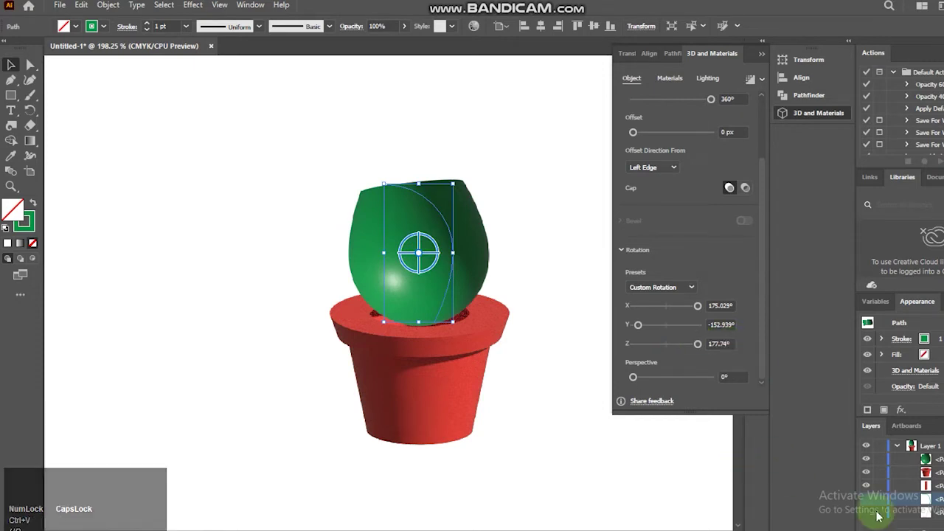
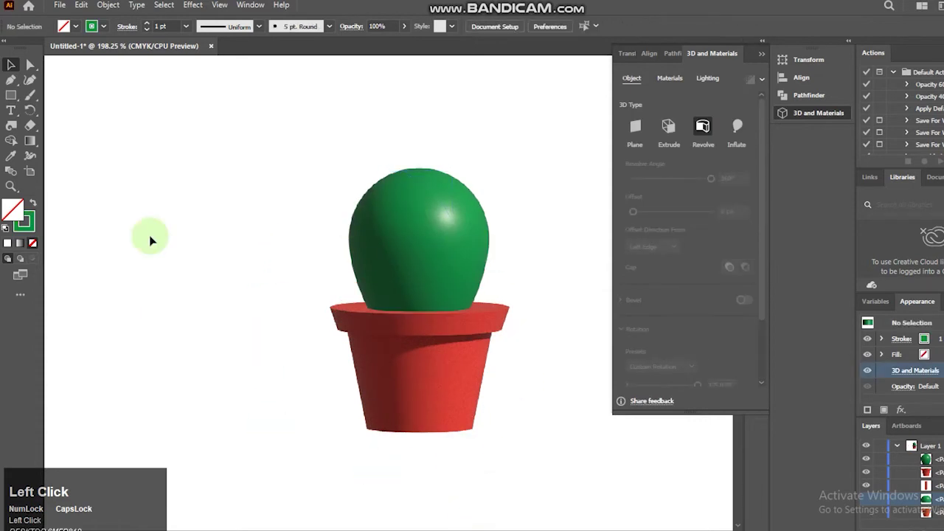
Set the cactus lighting to 100% ambient intensity and 60% softness
left_click(501, 174)
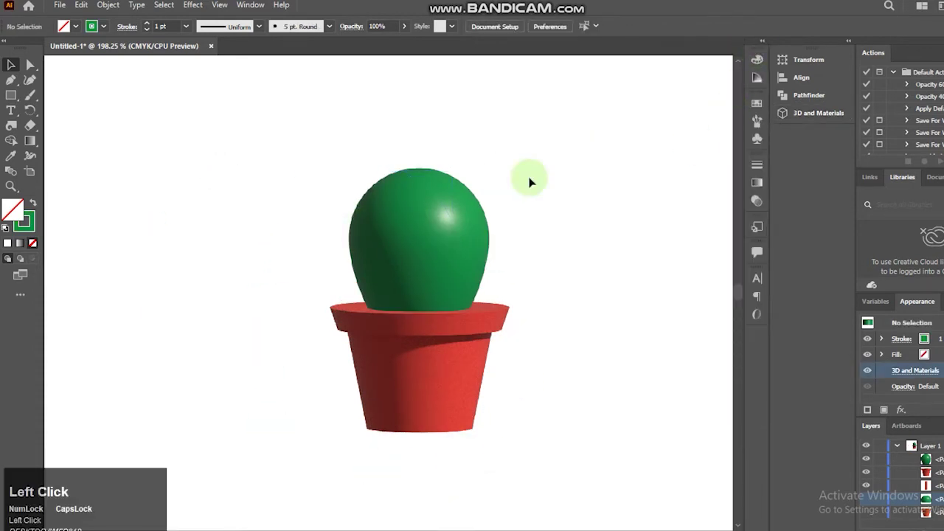
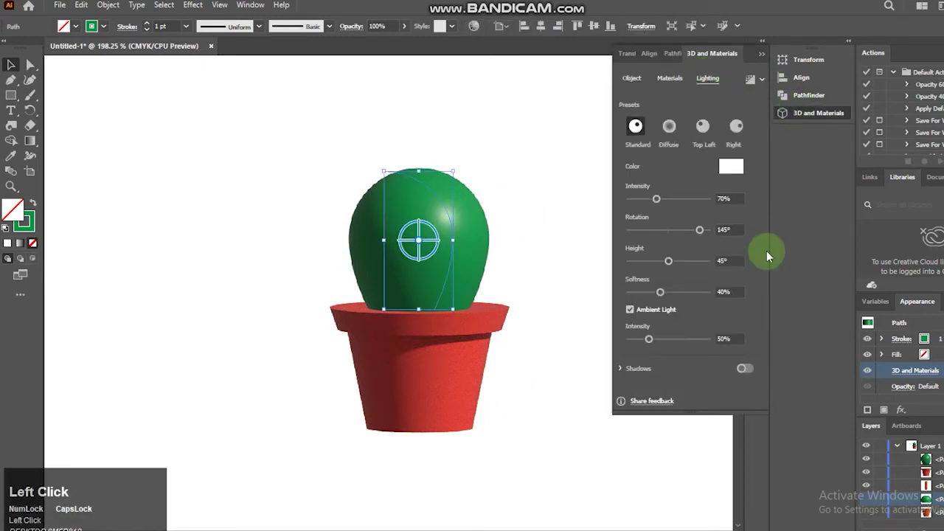
left_click(718, 334)
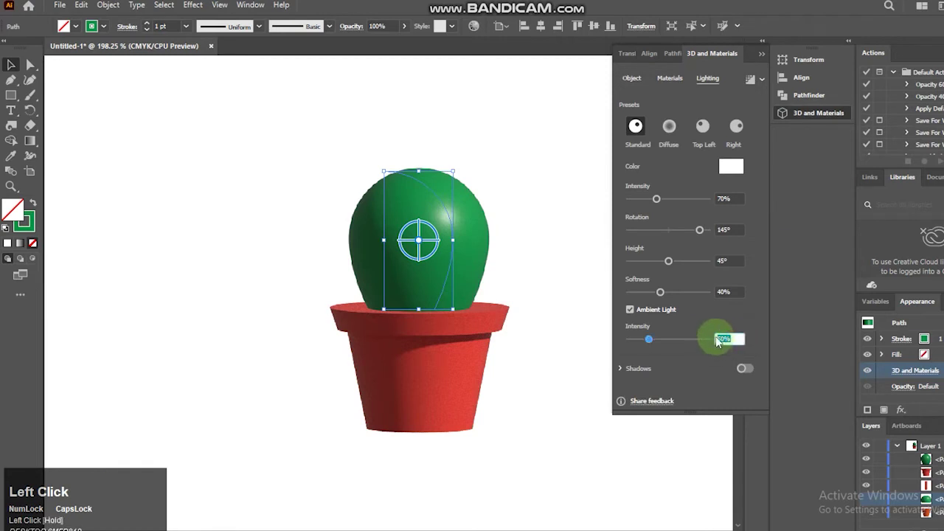
type("100")
key("Return")
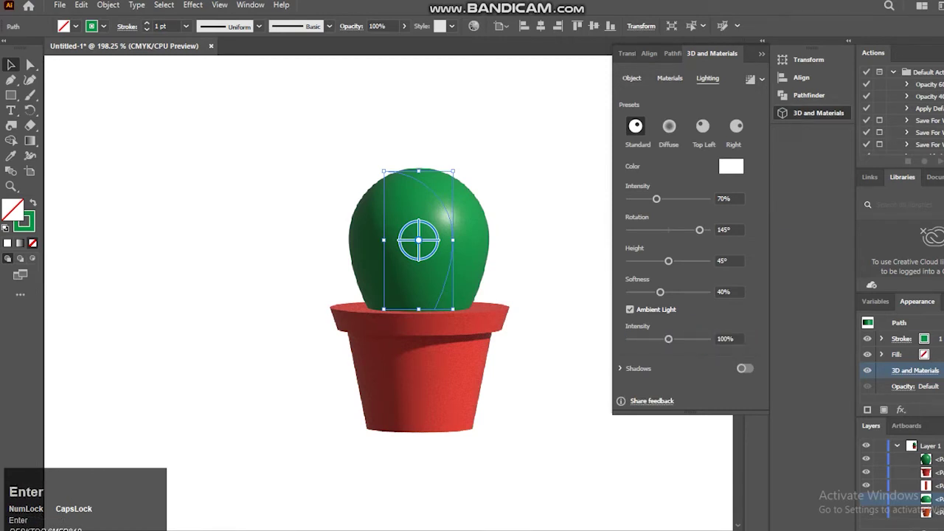
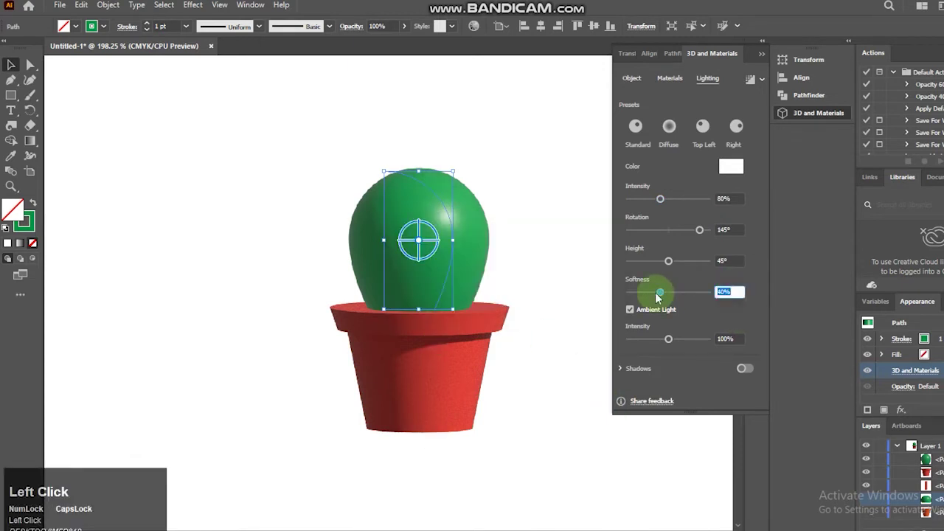
type("60")
key("Return")
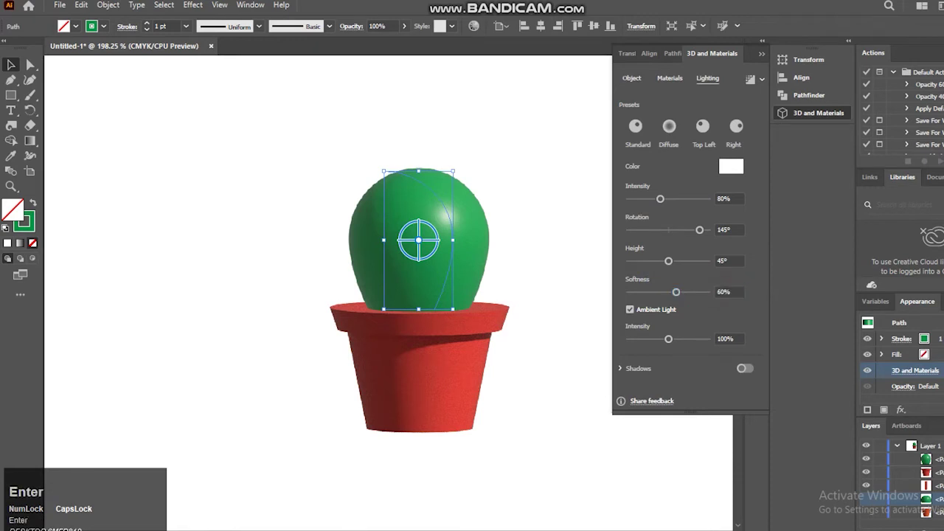
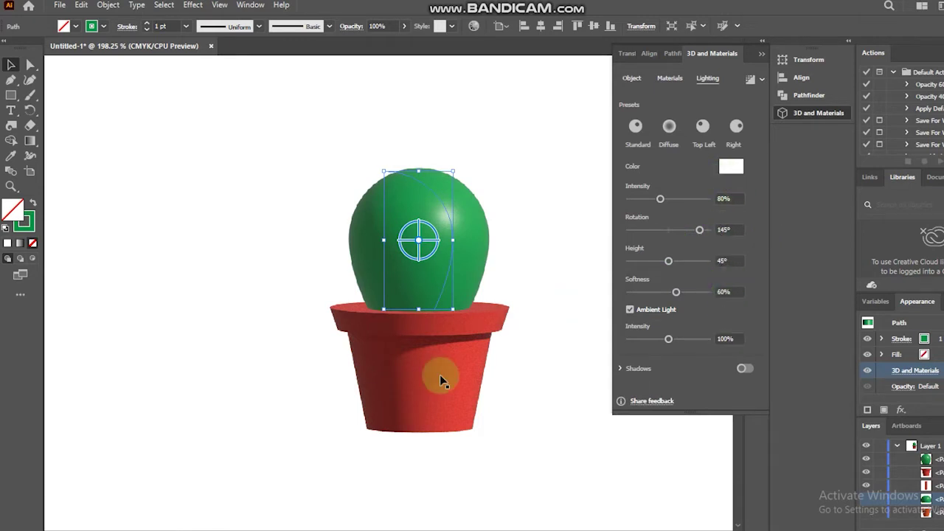
Set the pot's ambient light intensity to 100%
left_click(445, 378)
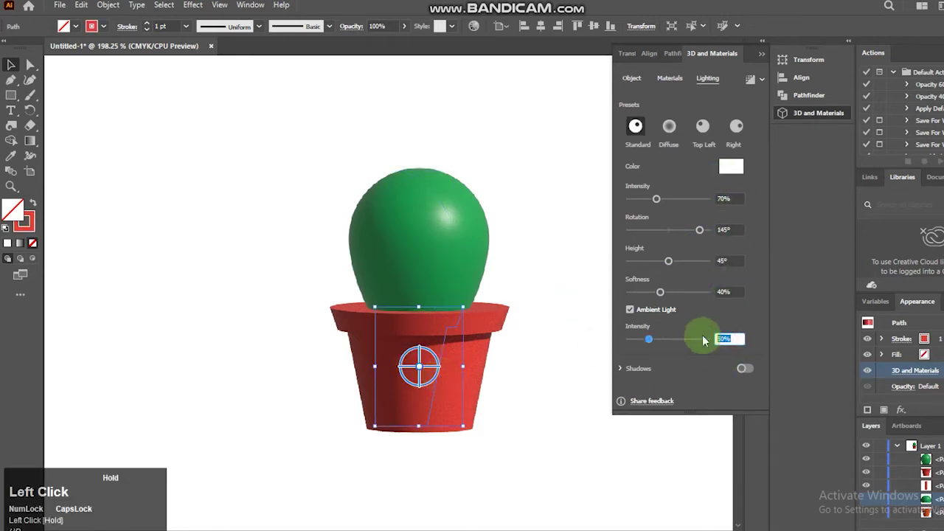
type("100")
key("Return")
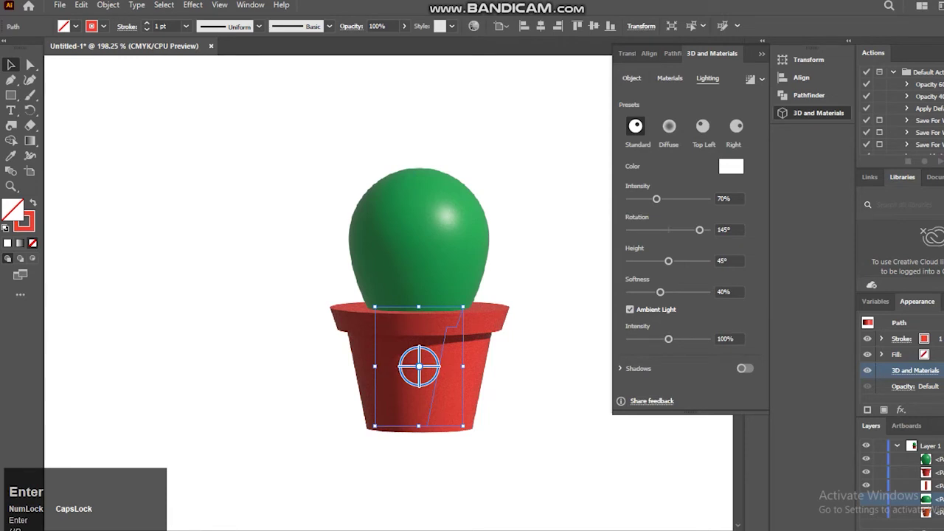
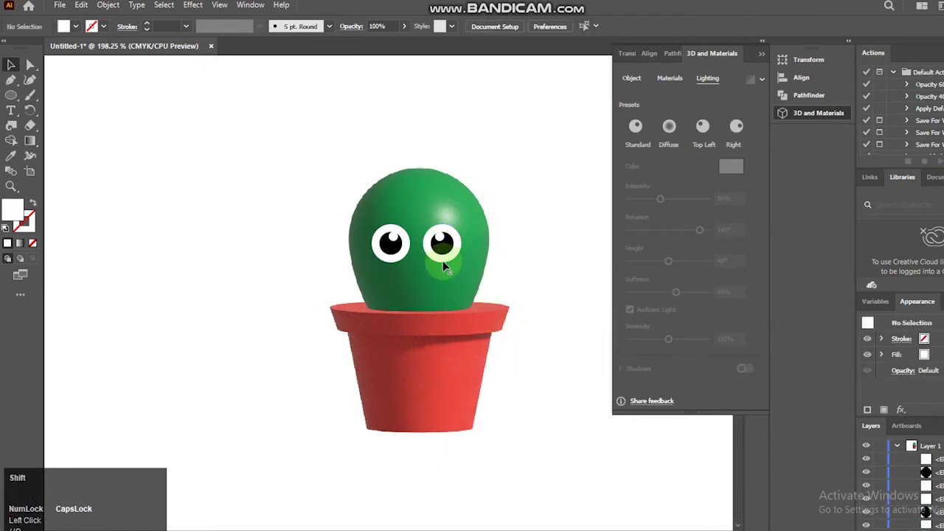
Select the first eye to duplicate it as the second eye
left_click(446, 262)
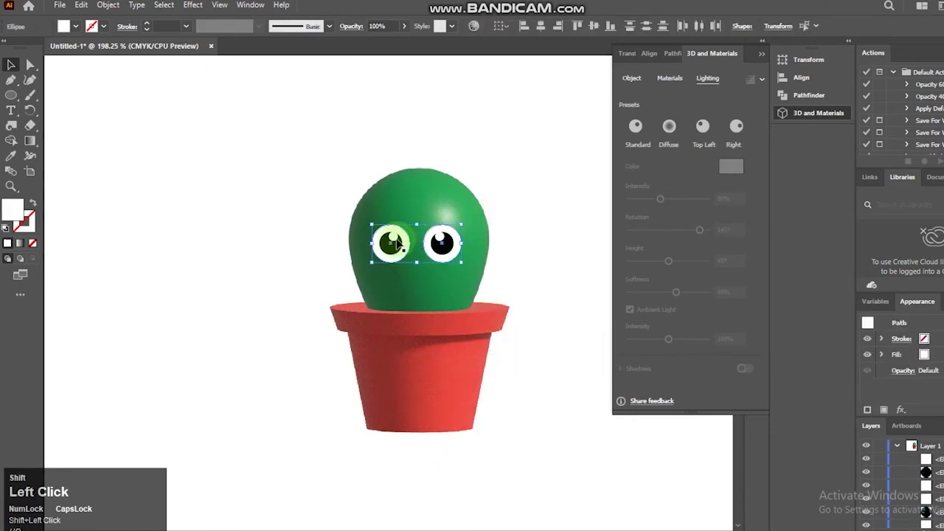
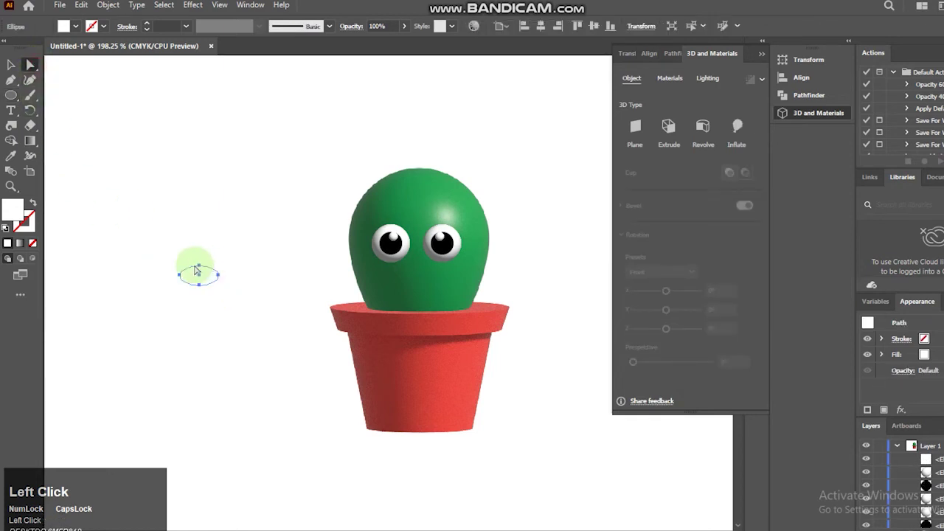
Cut the ellipse into a closed half-ellipse mouth shape
key("Down")
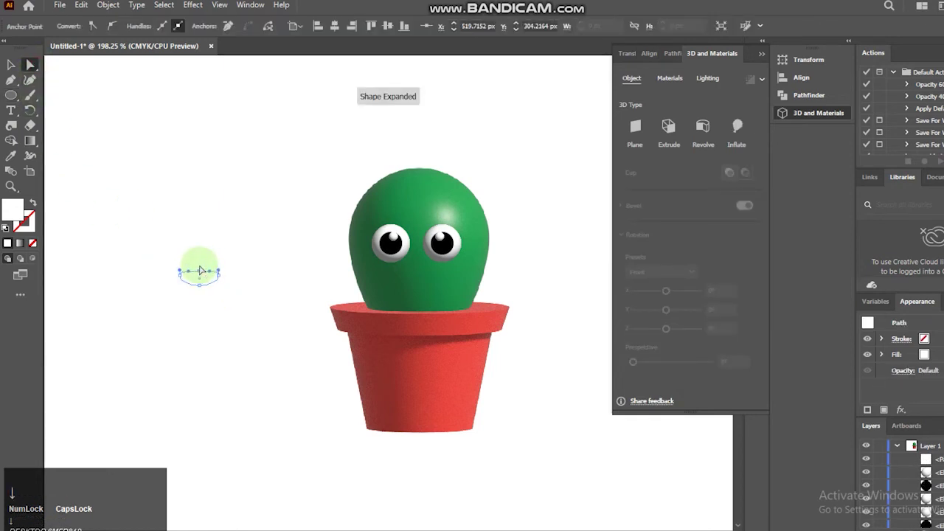
key("Up")
key("Down")
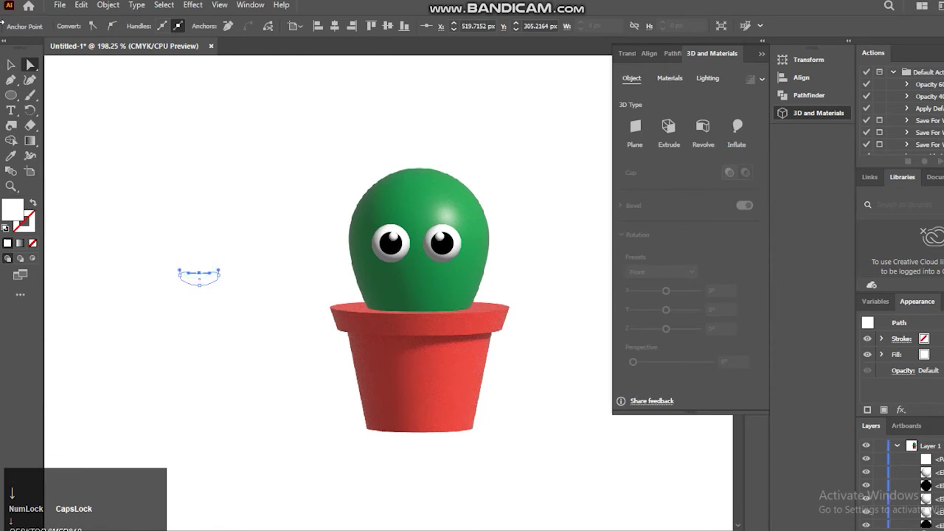
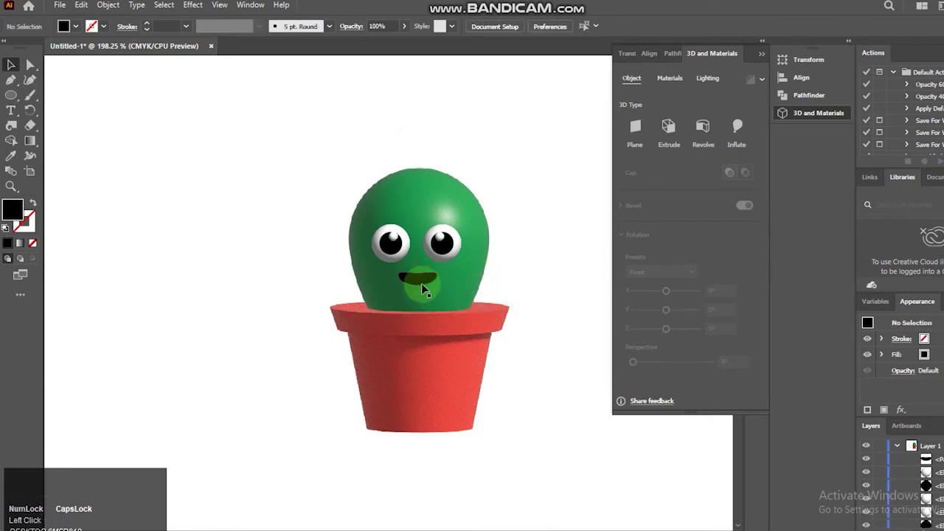
Inflate the black mouth into 3D and select it to adjust its lighting
left_click(422, 283)
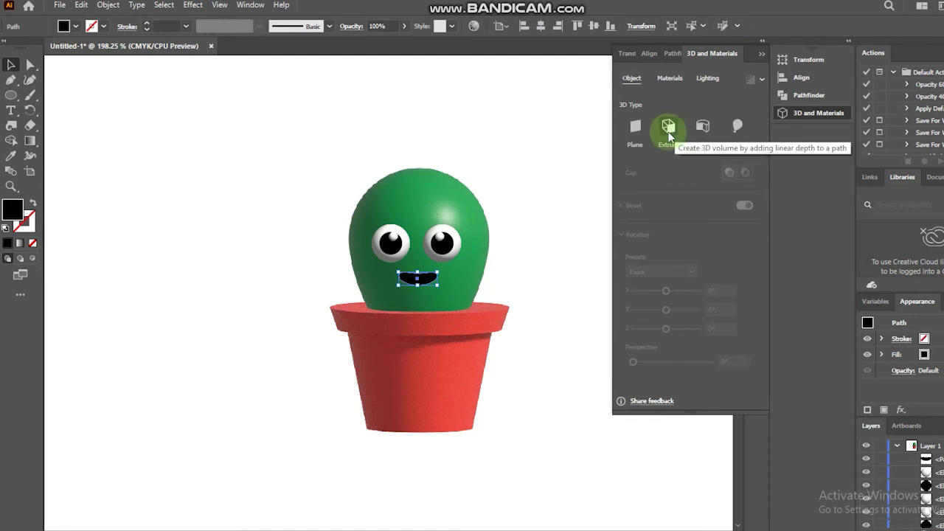
left_click(668, 134)
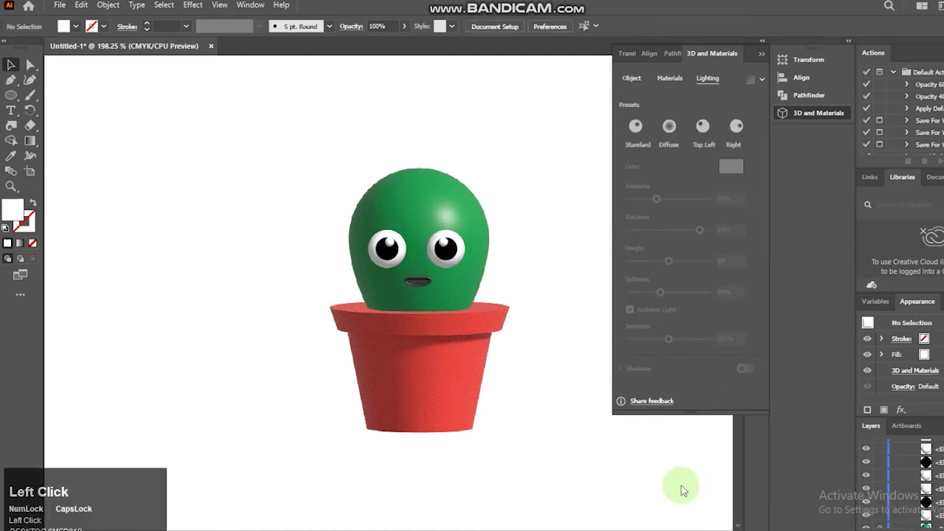
left_click(423, 284)
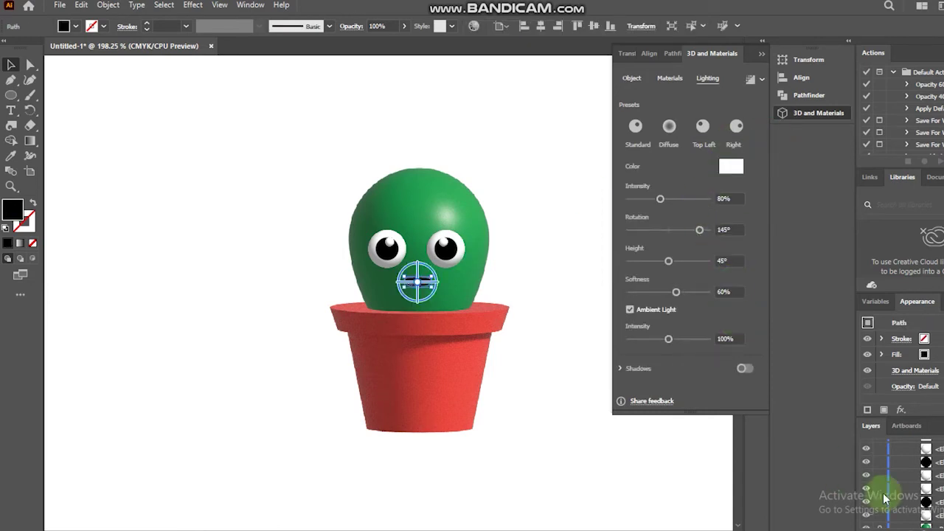
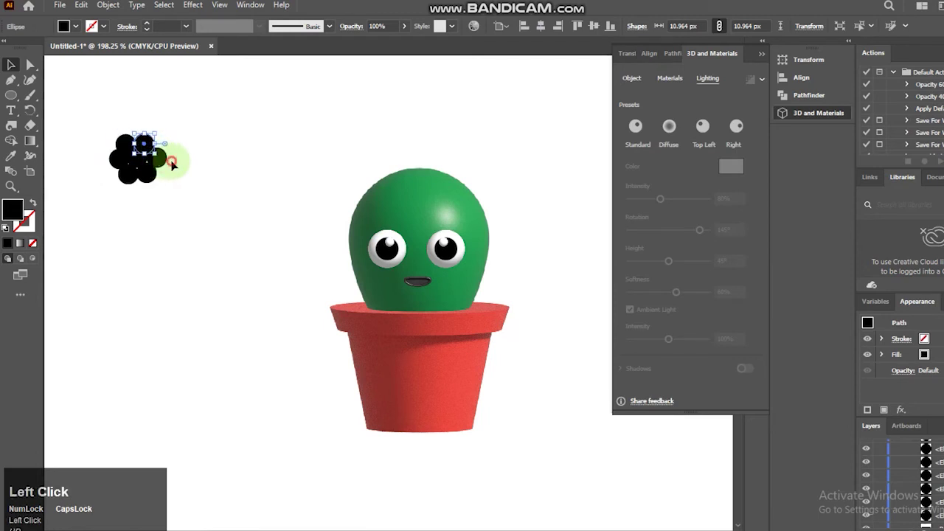
Duplicate and arrange petal circles into a ring, then select them all
key("Left")
left_click(149, 177)
key("Up")
left_click(131, 181)
key("Right")
key("Up")
key("Down")
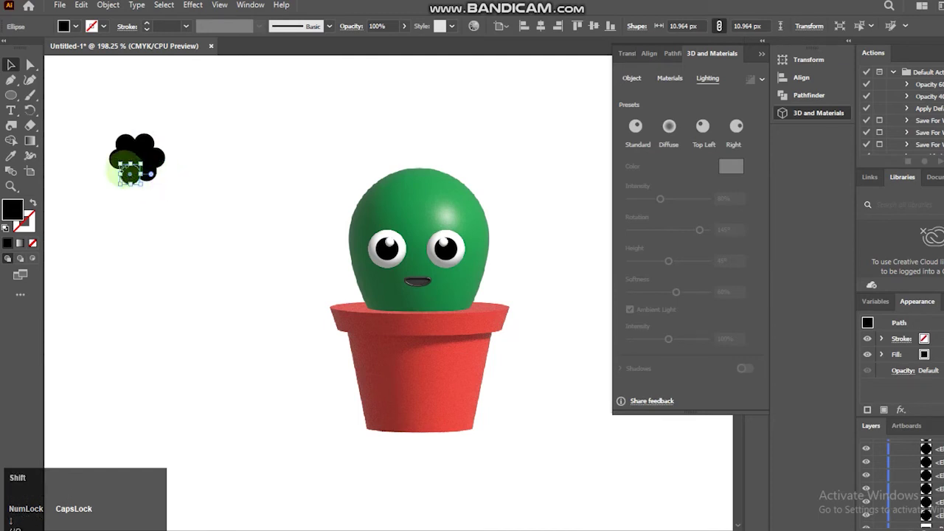
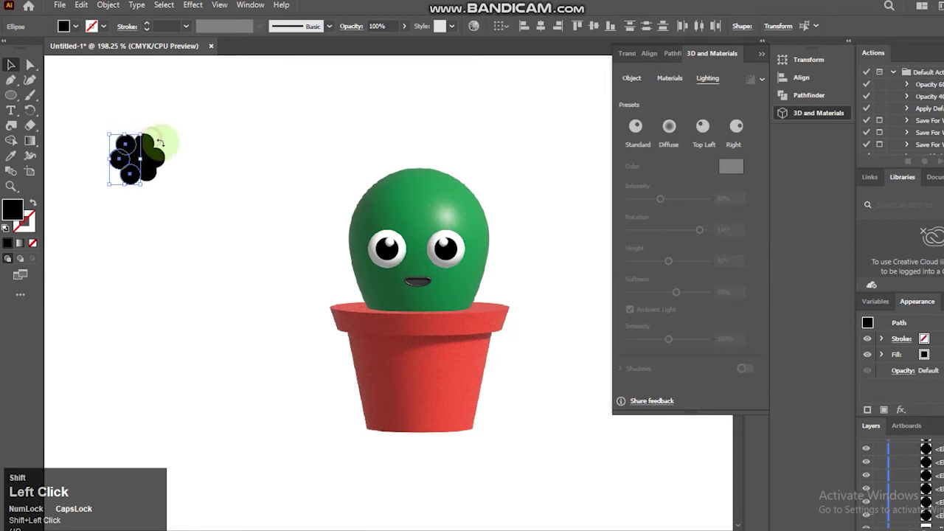
left_click(155, 174)
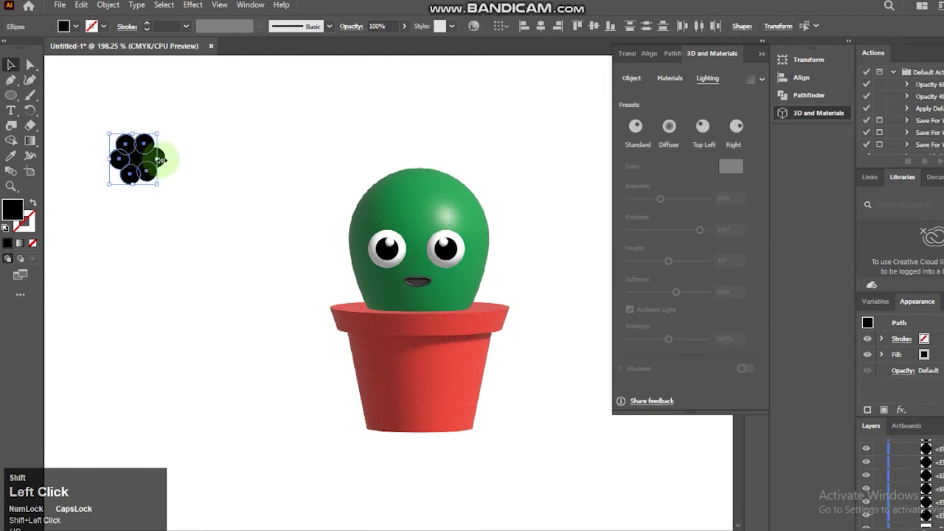
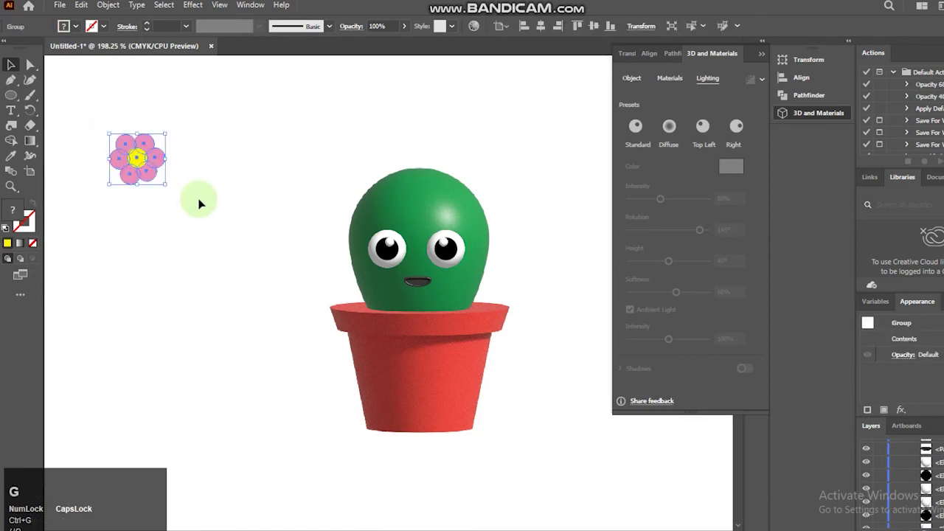
Ungroup the flower and inflate its pieces into 3D
key("ctrl+z")
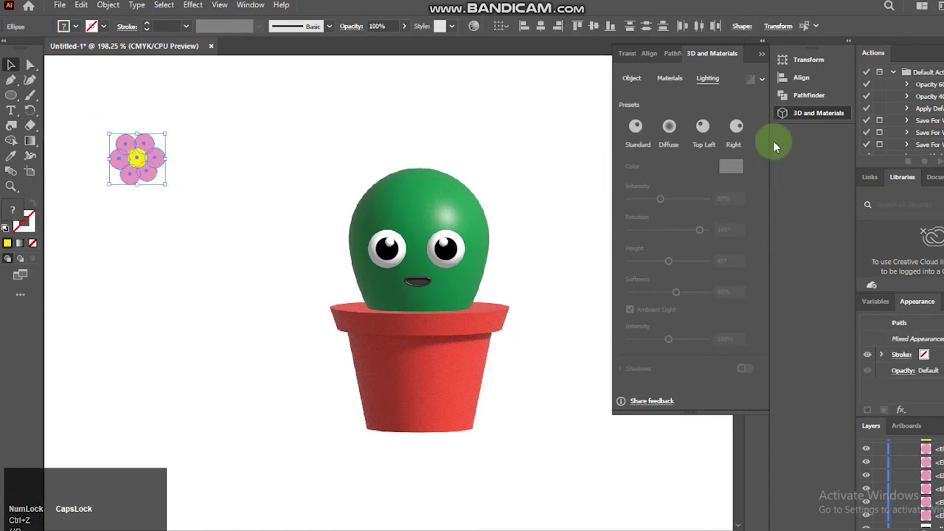
left_click(636, 74)
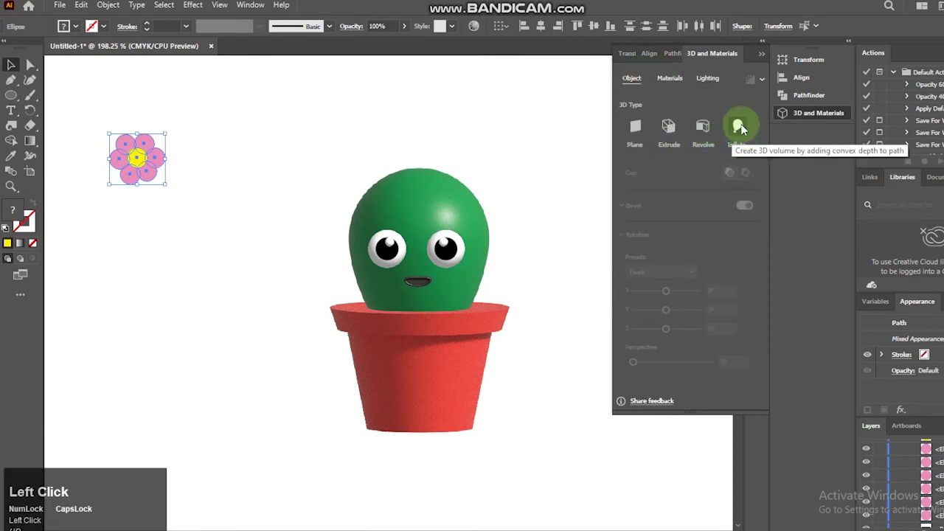
left_click(738, 128)
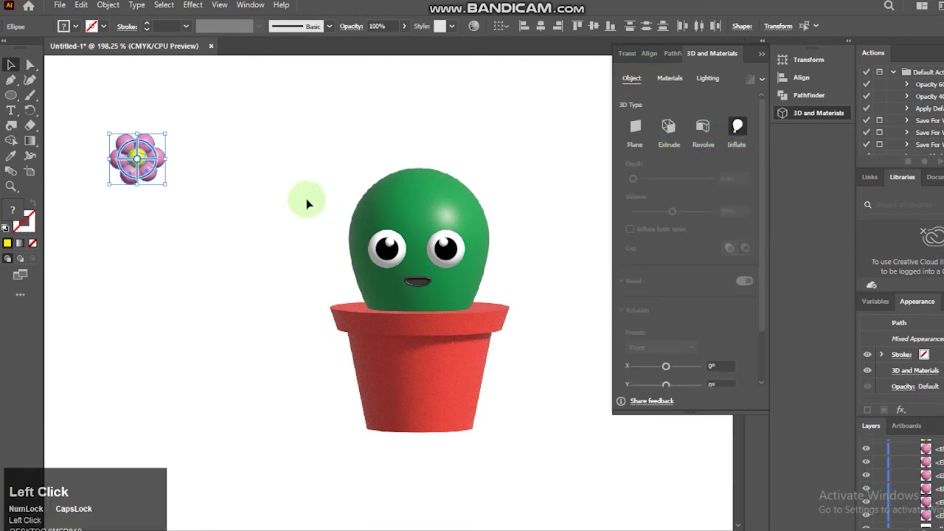
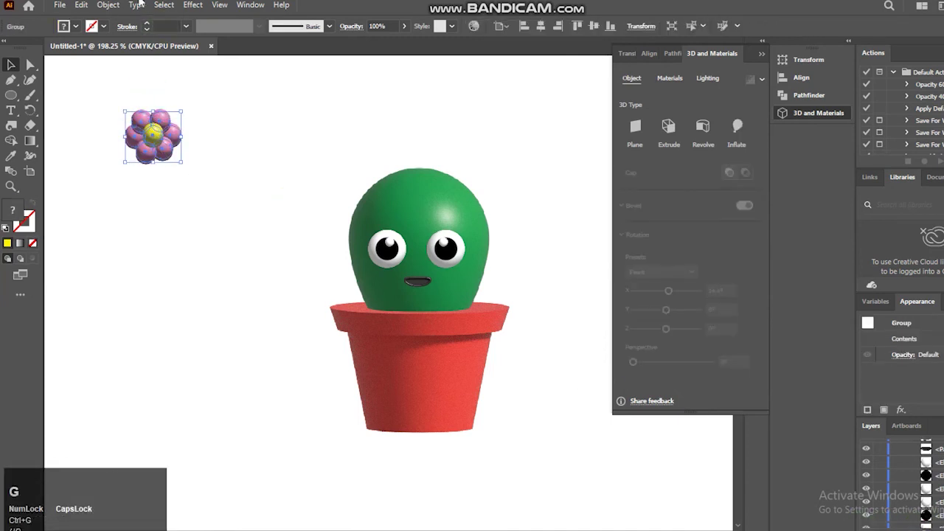
Drag the inflated flower onto the top of the cactus's head
left_click_drag(339, 167, 506, 201)
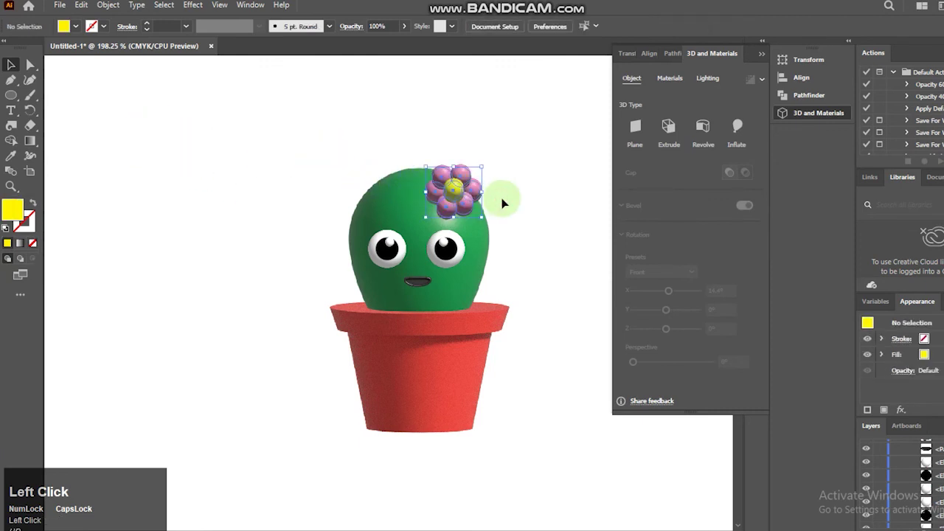
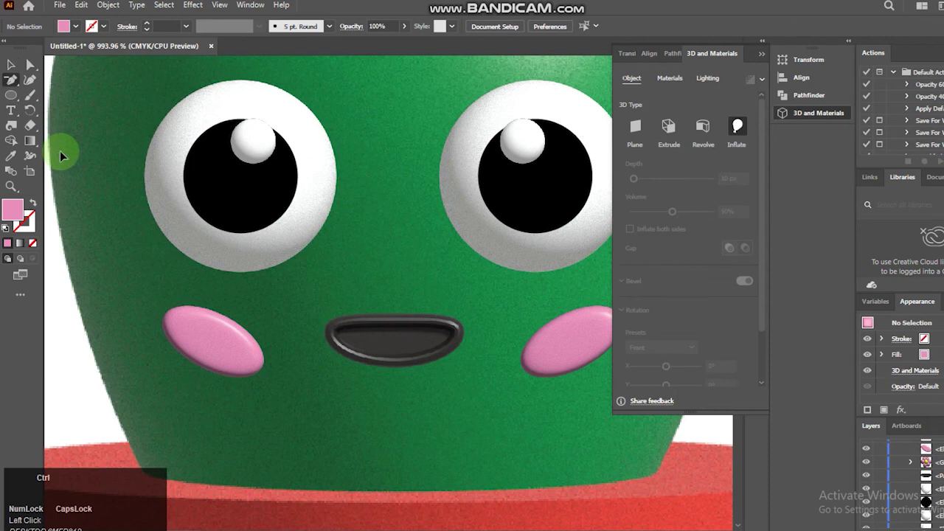
Inflate the pink cheek ellipse and mirror a copy to the other side of the mouth
left_click(6, 55)
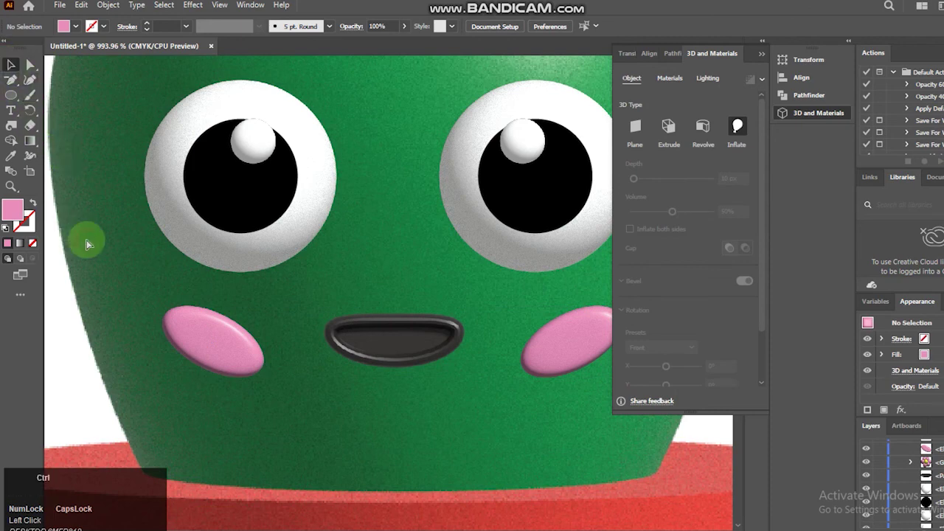